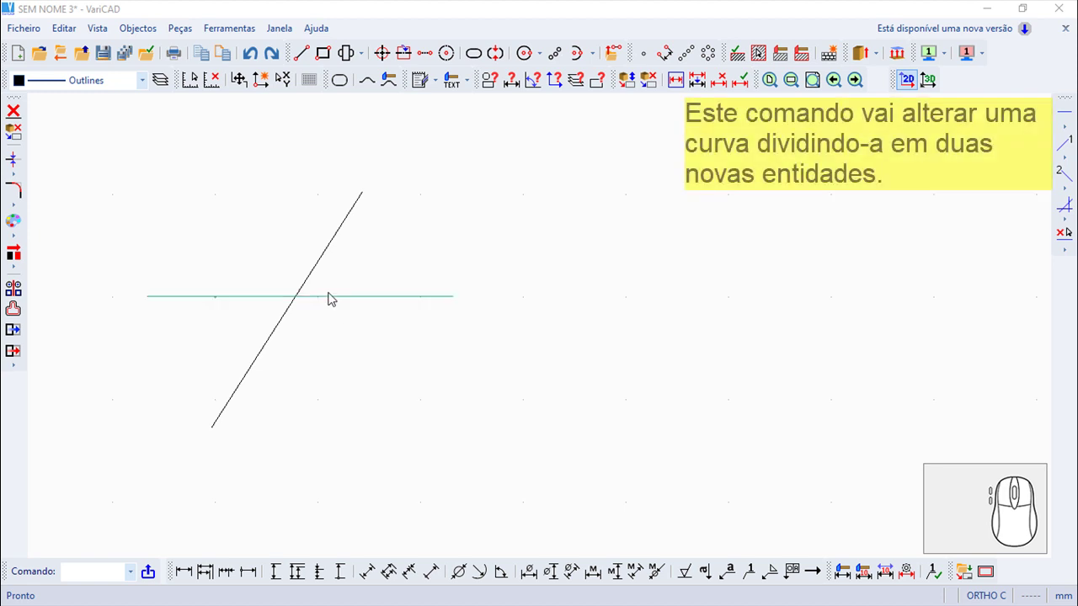
Start the split-curve command from Editar > Editar Geometria do Objeto, ready to pick the cutting curve.
click(69, 33)
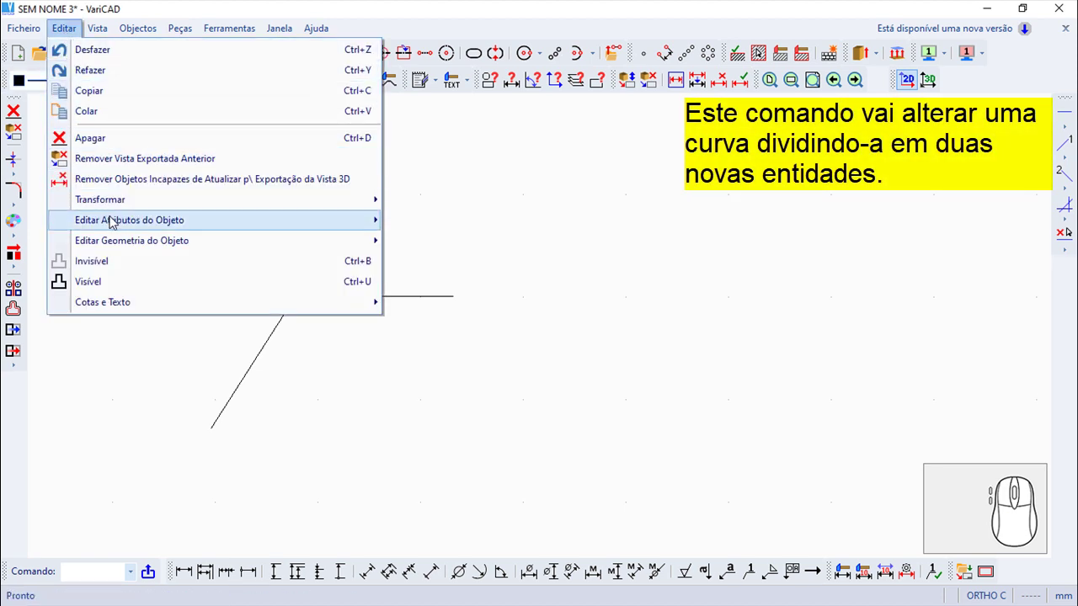
click(465, 262)
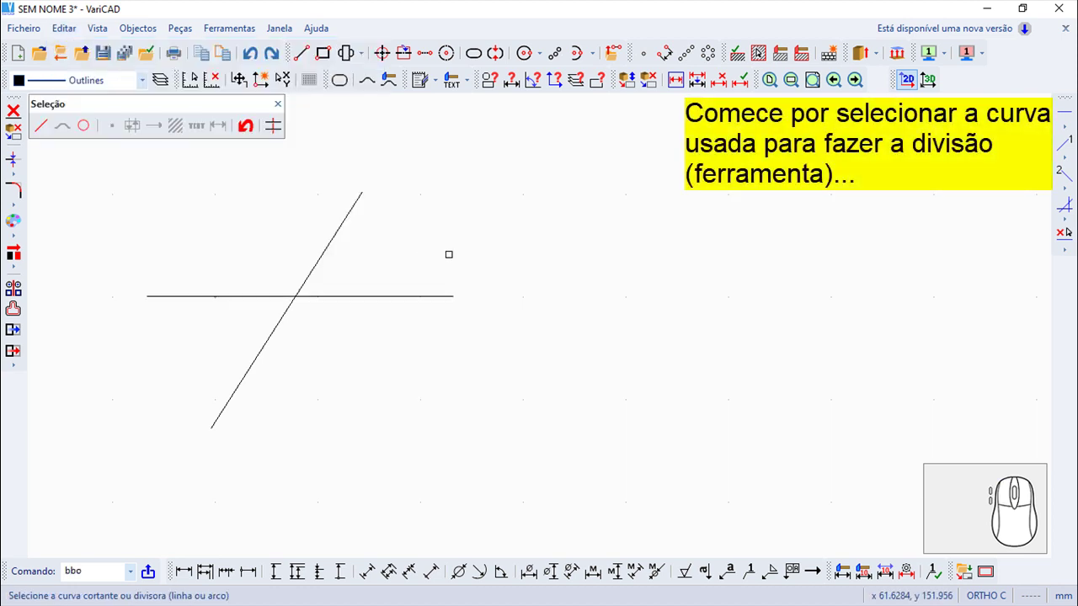